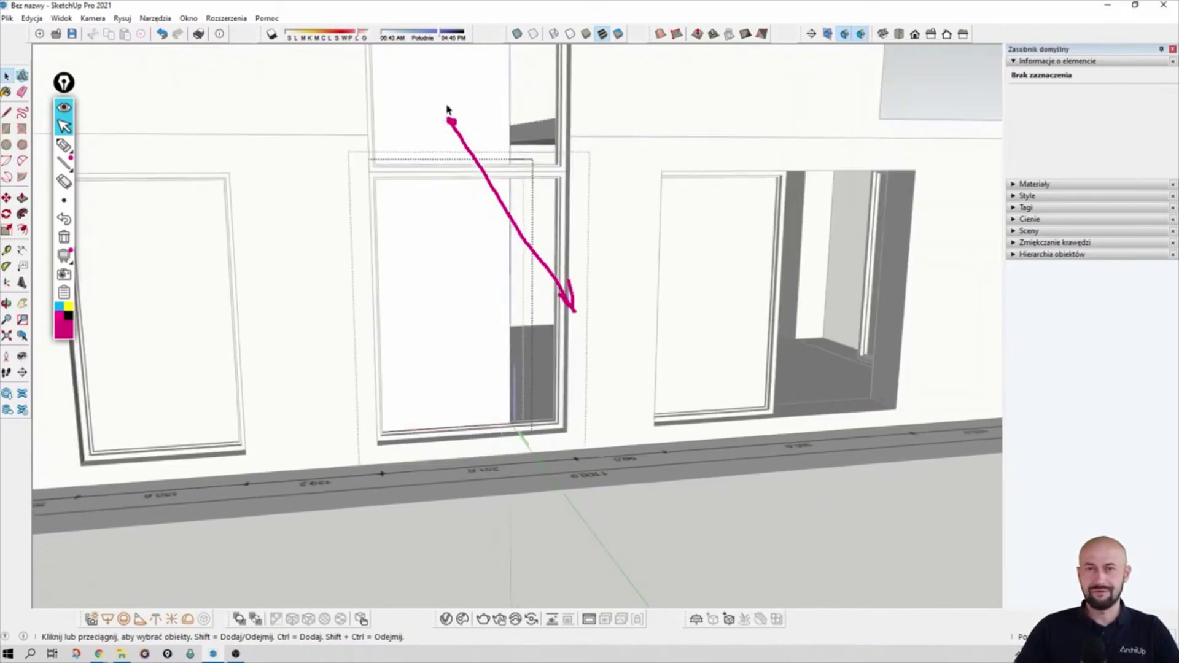
Window-select the vertical divider edges of the left window and zoom into its lower corner.
left_click_drag(451, 105, 606, 486)
left_click_drag(441, 487, 501, 257)
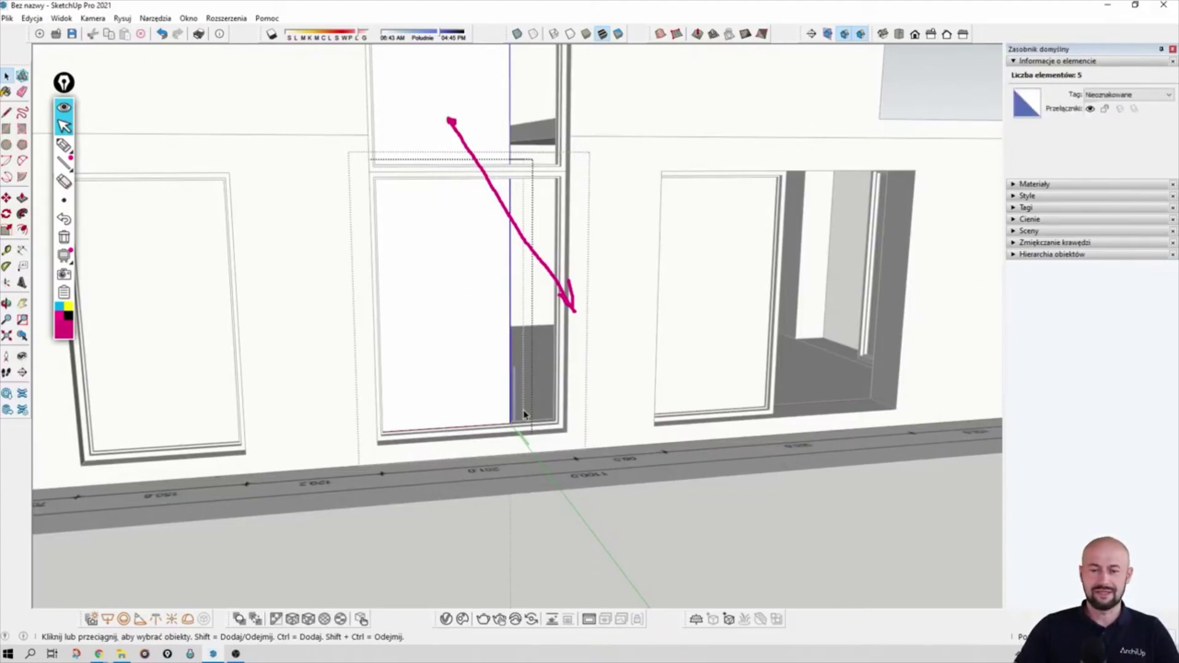
left_click_drag(513, 431, 661, 435)
Move the selected divider edges rightward against the window frame's inner edge.
key("m")
left_click_drag(661, 435, 661, 435)
key("Right")
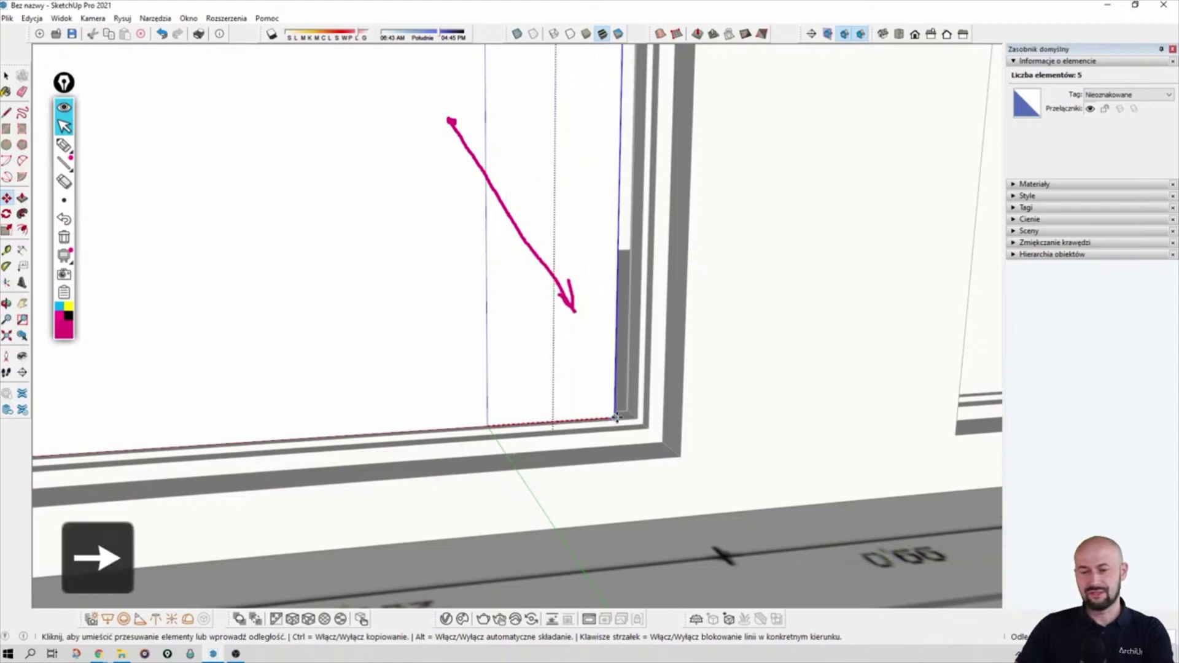
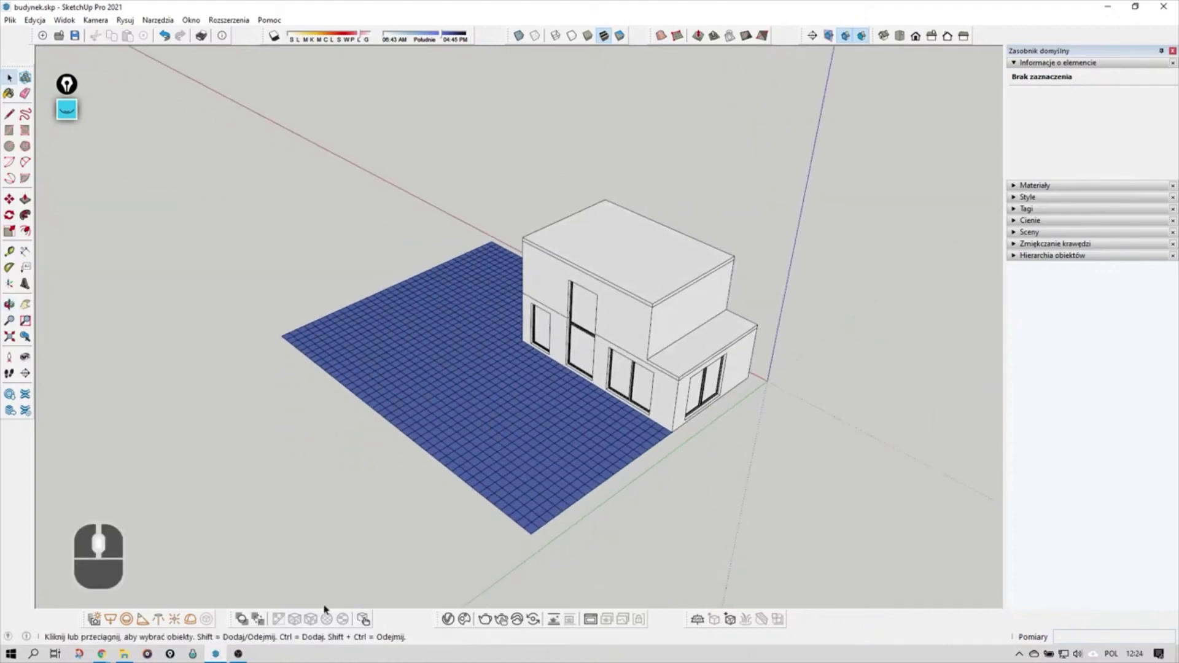
left_click_drag(406, 272, 432, 253)
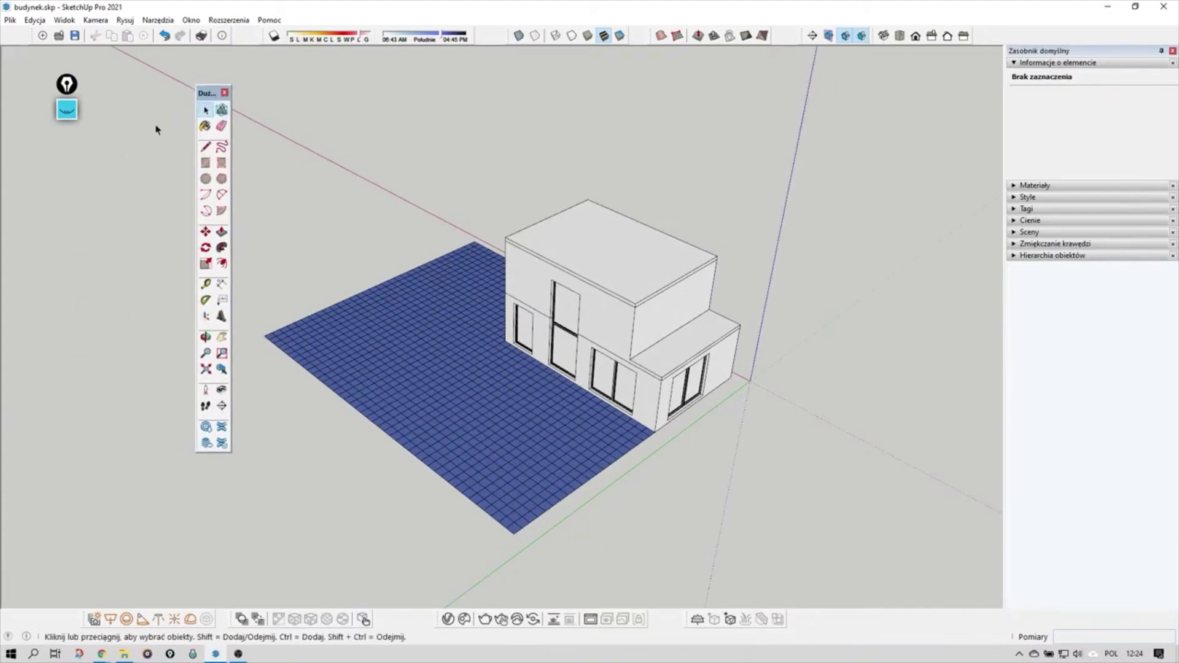
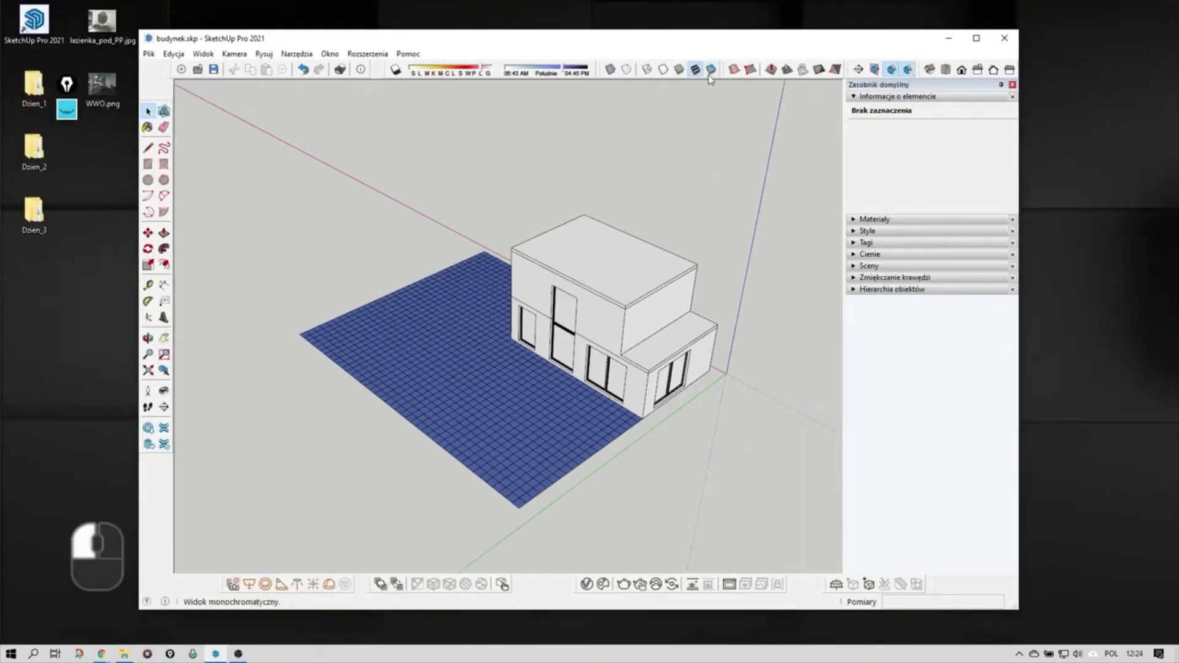
left_click_drag(404, 251, 404, 251)
left_click(403, 251)
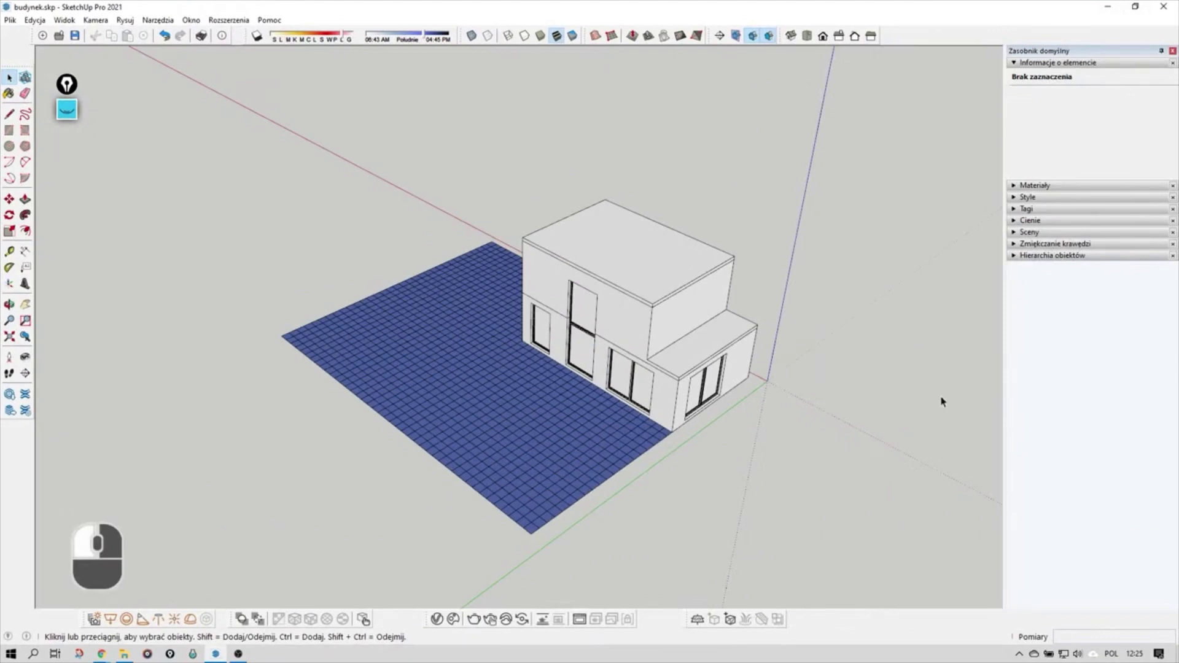
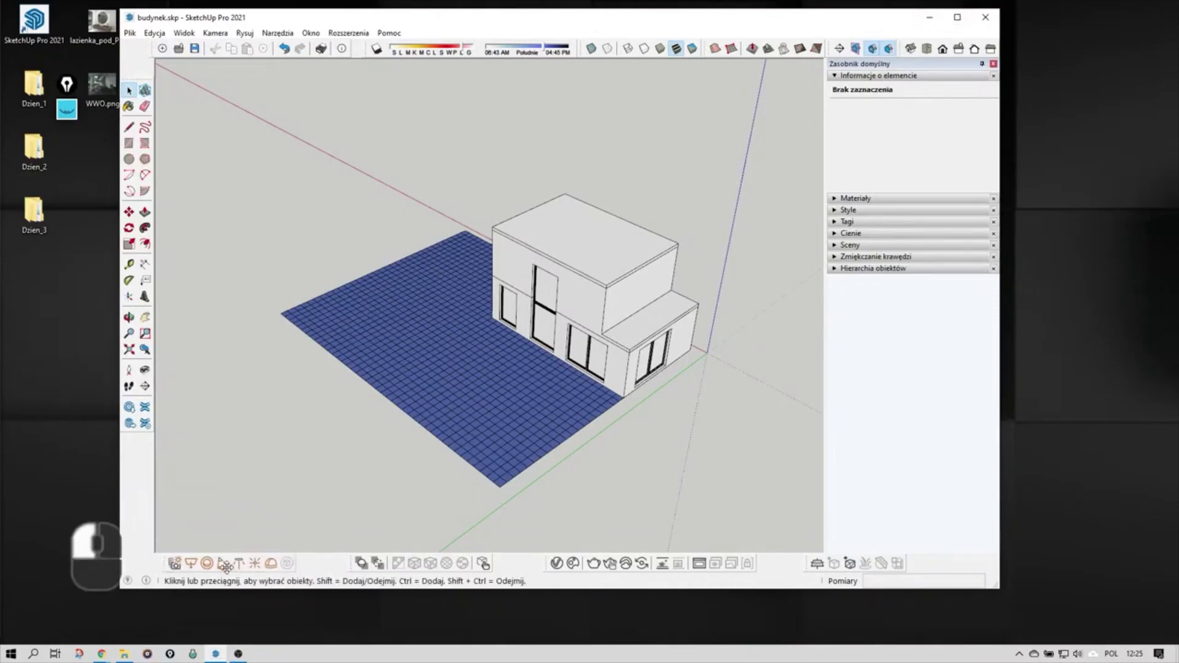
Window-select the whole tiled ground grid beside the house, all 7005 elements.
left_click_drag(404, 251, 401, 267)
left_click_drag(400, 267, 484, 413)
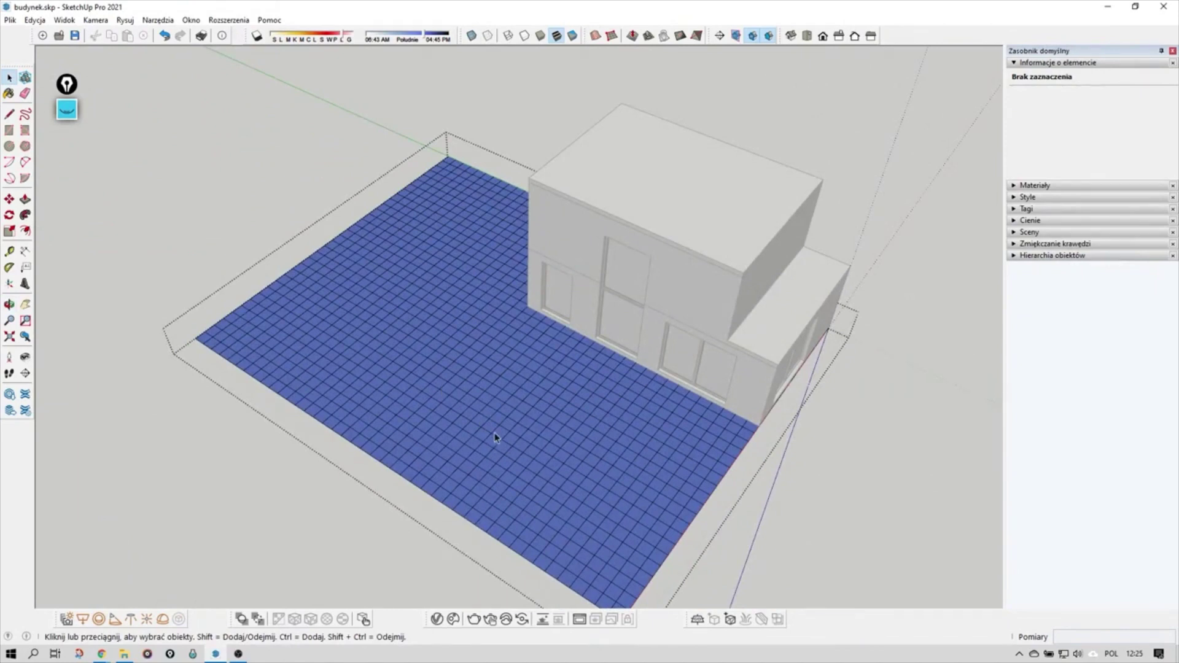
left_click(249, 292)
left_click_drag(399, 186, 523, 474)
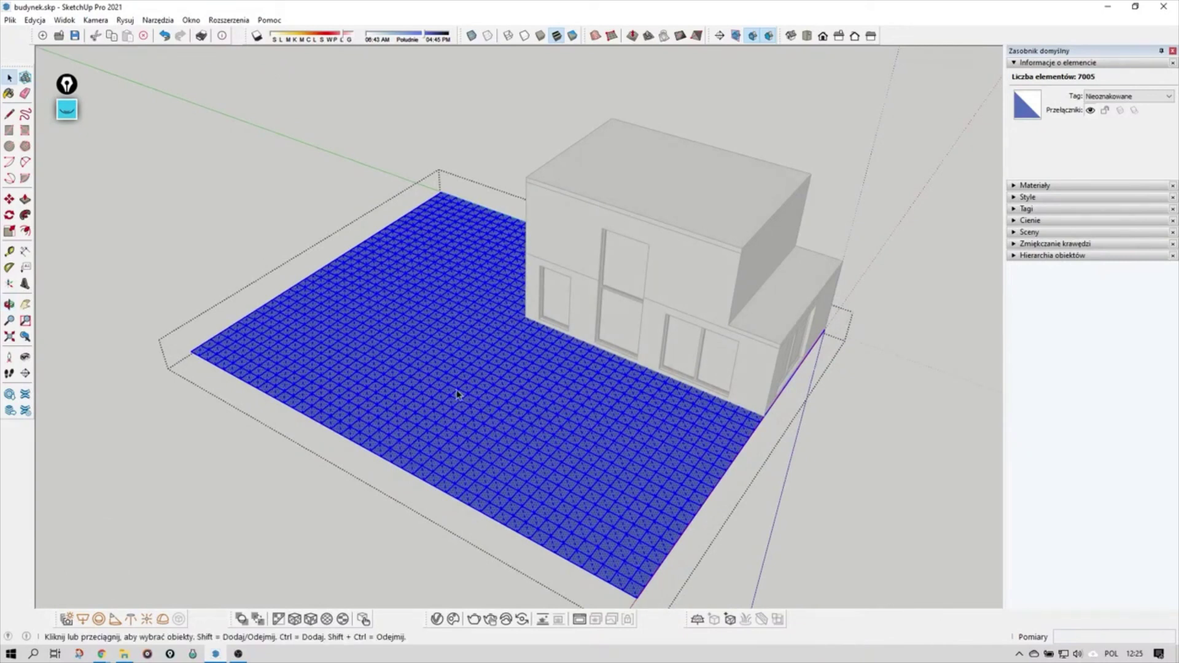
Look straight down on the grid and select a short strip of tiles near the house.
left_click_drag(480, 364, 389, 217)
left_click_drag(389, 218, 598, 424)
middle_click(598, 424)
middle_click(489, 386)
middle_click(584, 326)
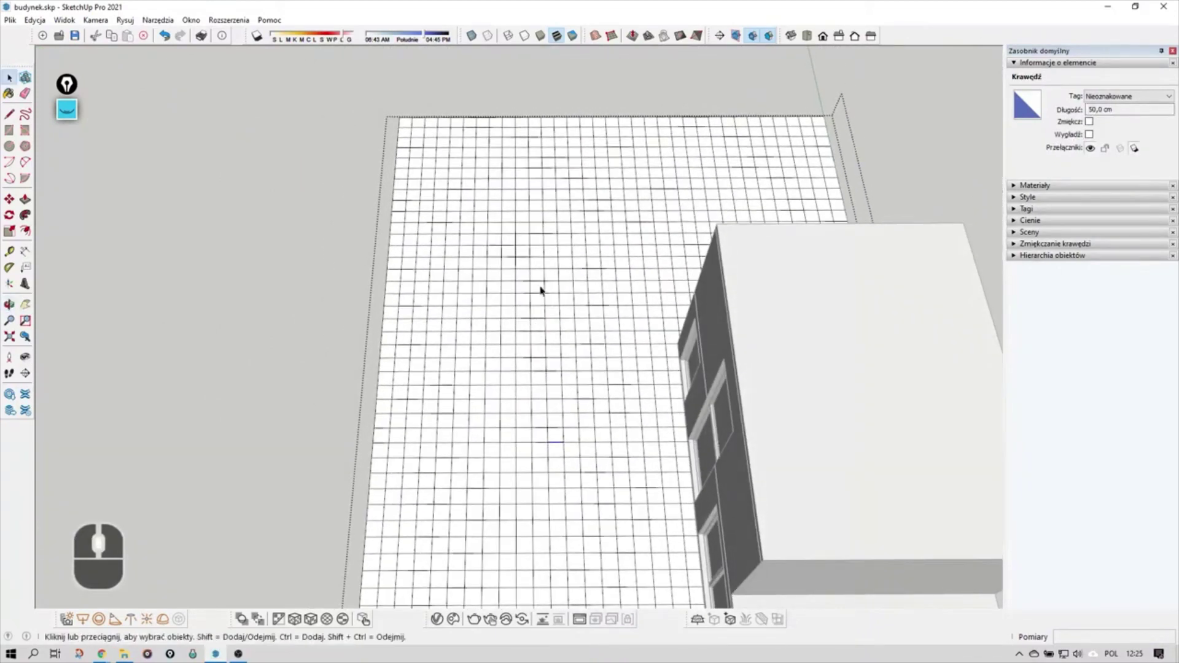
left_click_drag(504, 354, 488, 287)
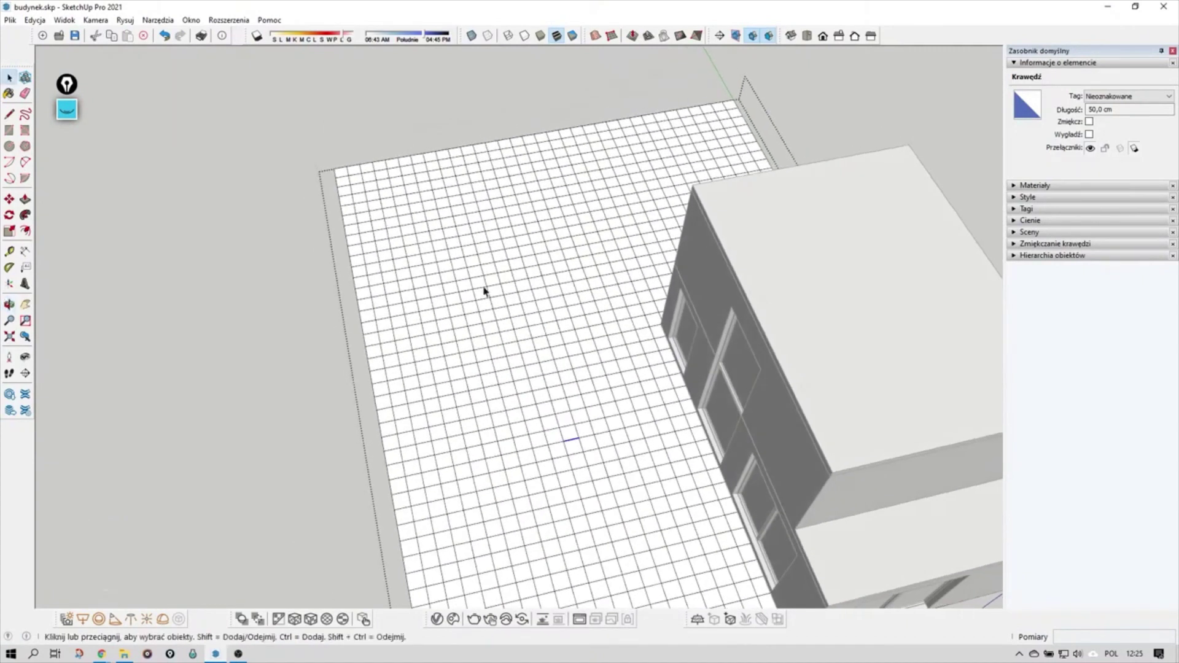
left_click_drag(497, 223, 501, 277)
scroll("up", 3)
Grow the selection into an irregular patch of 186 grid elements beside the house.
left_click_drag(510, 269, 514, 319)
left_click_drag(437, 299, 479, 210)
left_click_drag(471, 211, 437, 271)
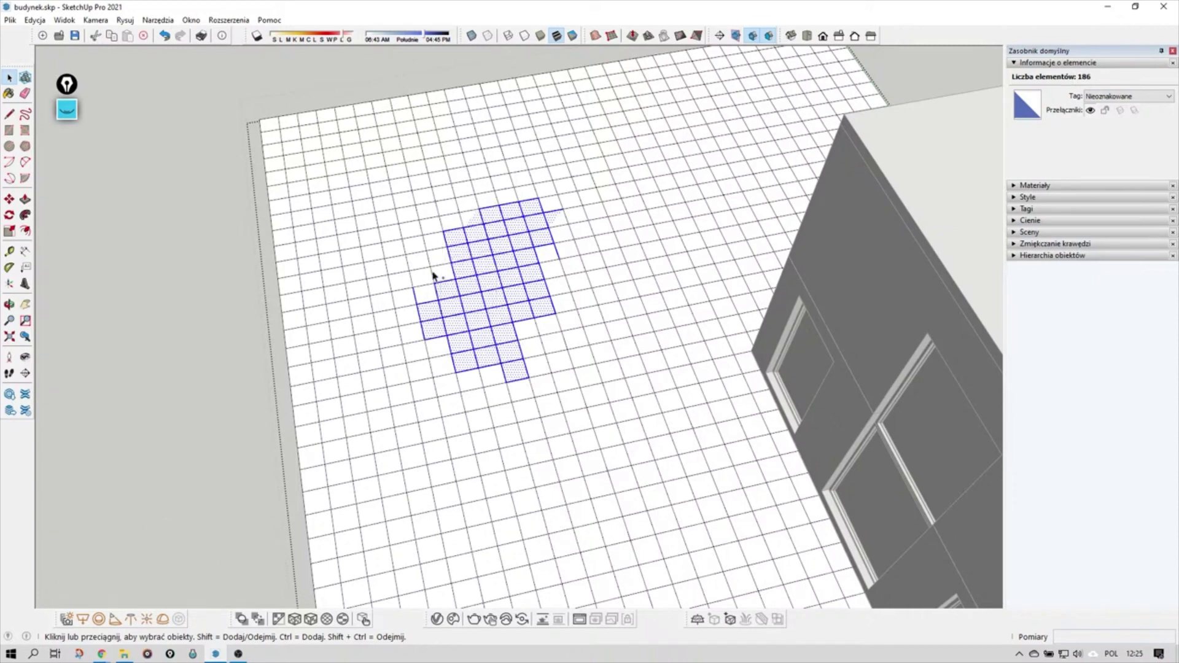
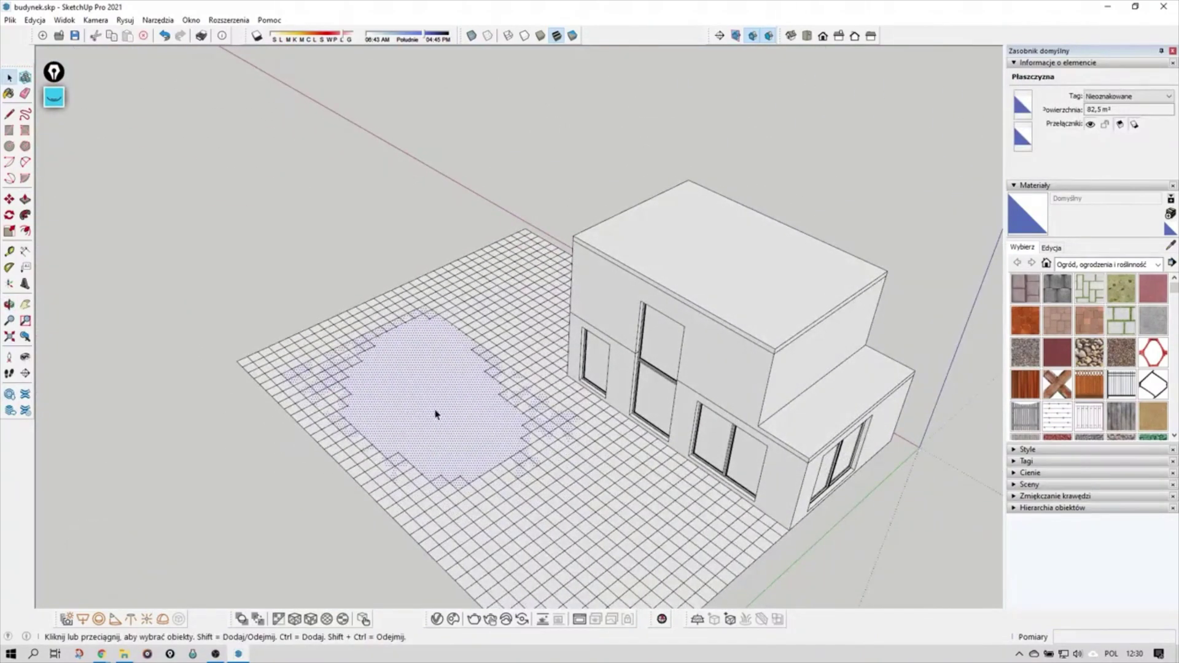
Move in close to the selected terrain patch before lowering it into a hollow.
left_click(440, 413)
left_click_drag(328, 456, 391, 428)
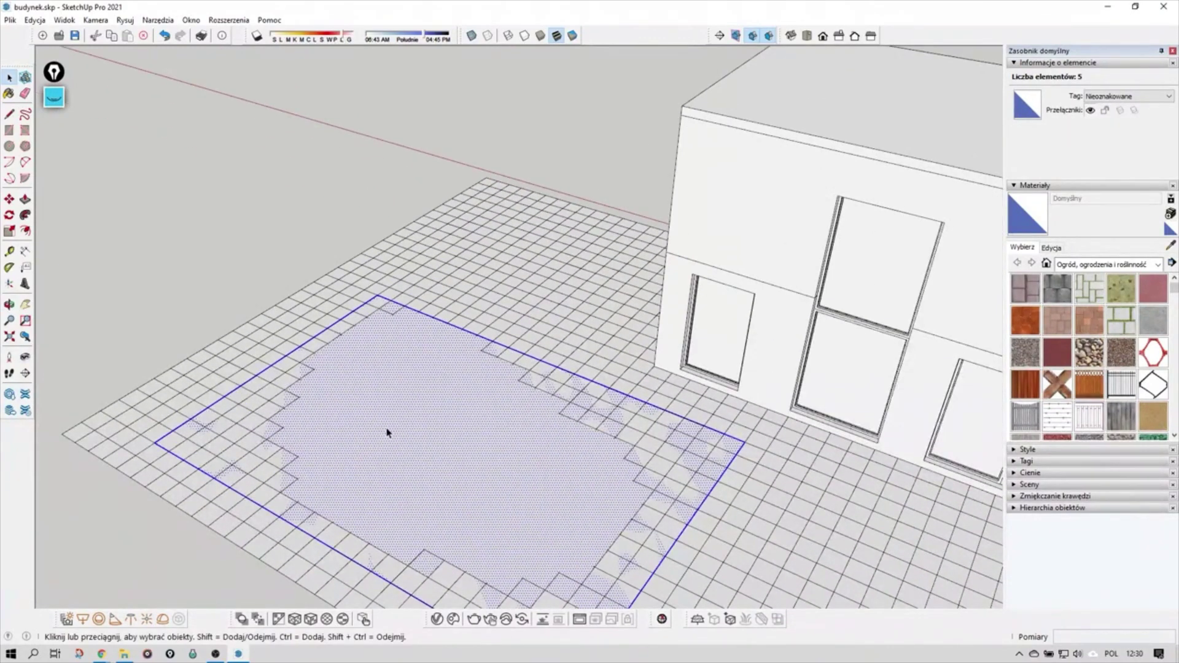
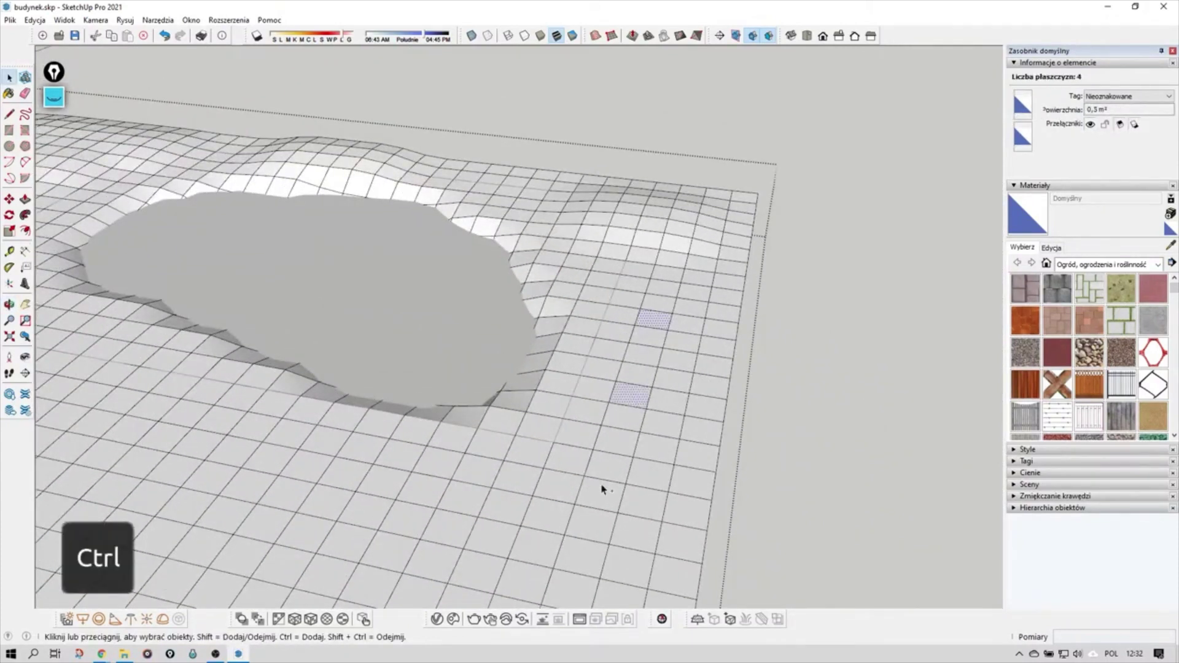
Add another grid square to the multi-face selection on the flat terrain.
left_click(615, 474)
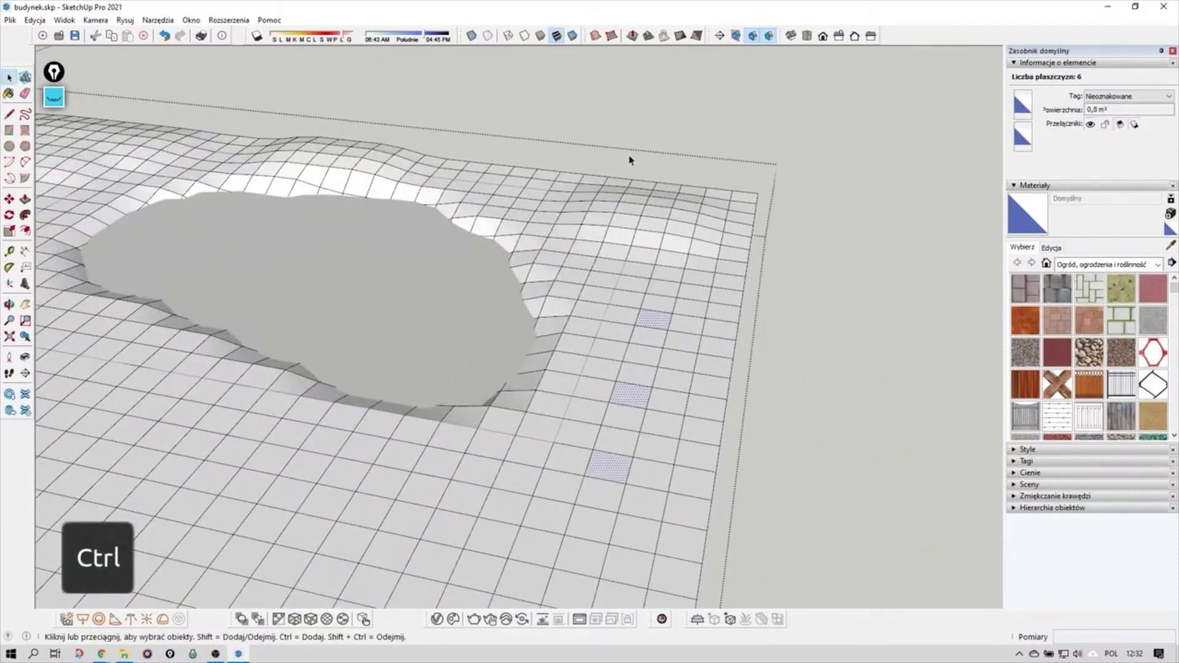
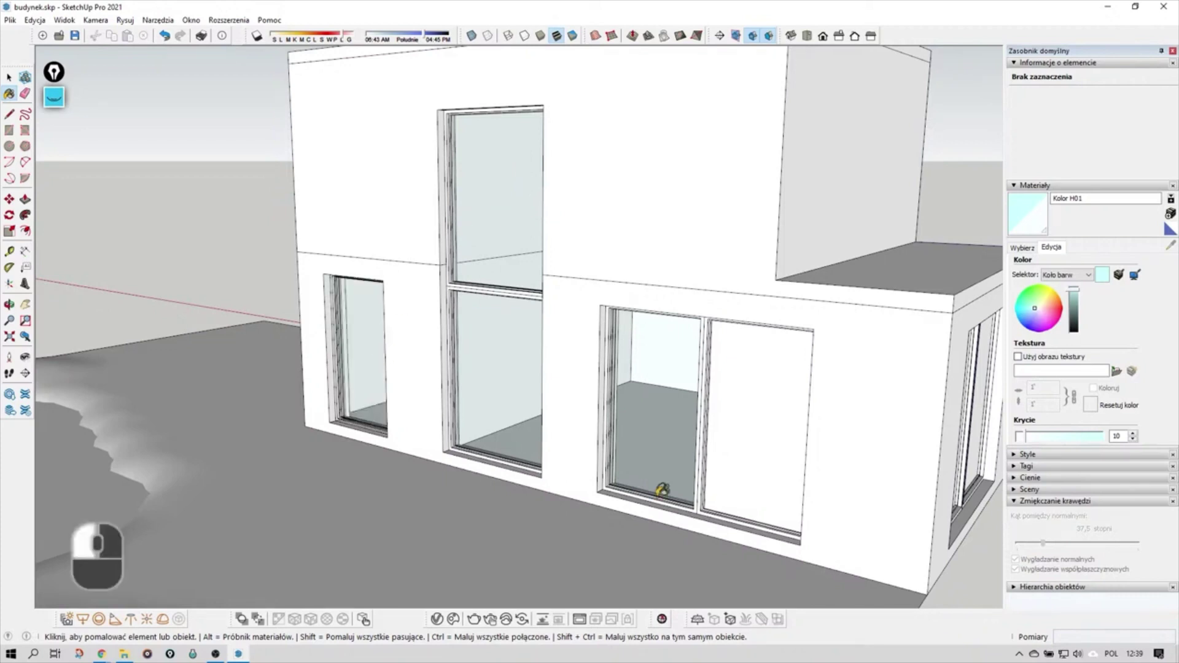
Undo the last change, returning the small left window pane to plain white.
key("ctrl+z")
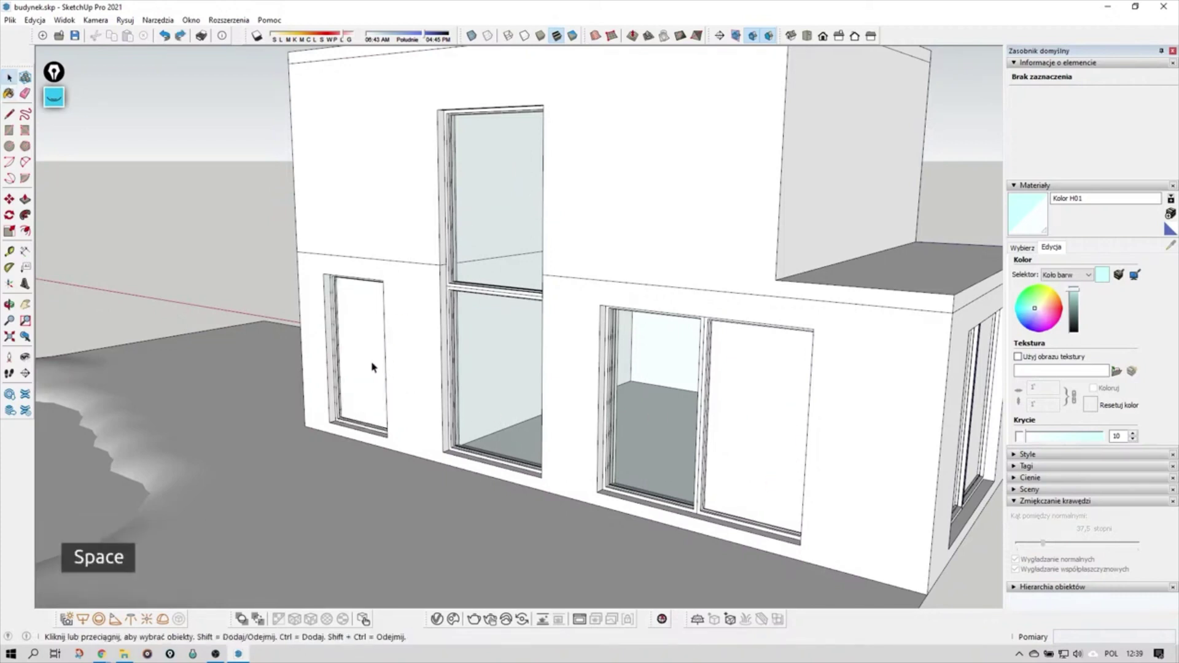
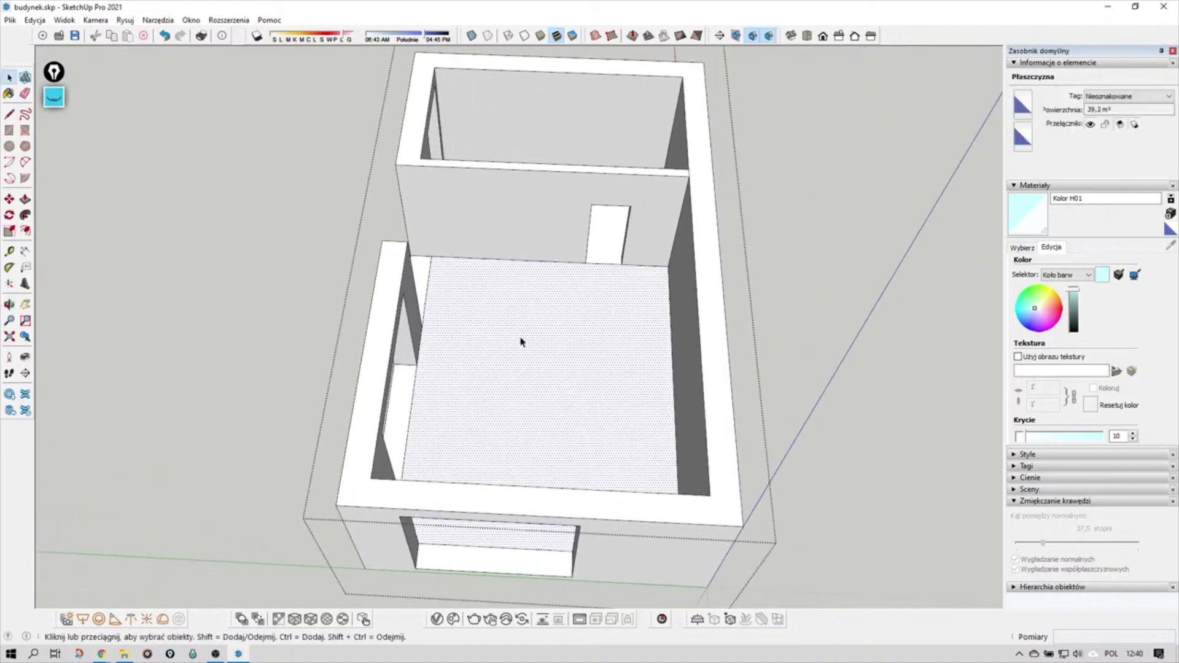
Adjust the view over the room interior before bringing in the chair model.
left_click_drag(623, 413, 610, 380)
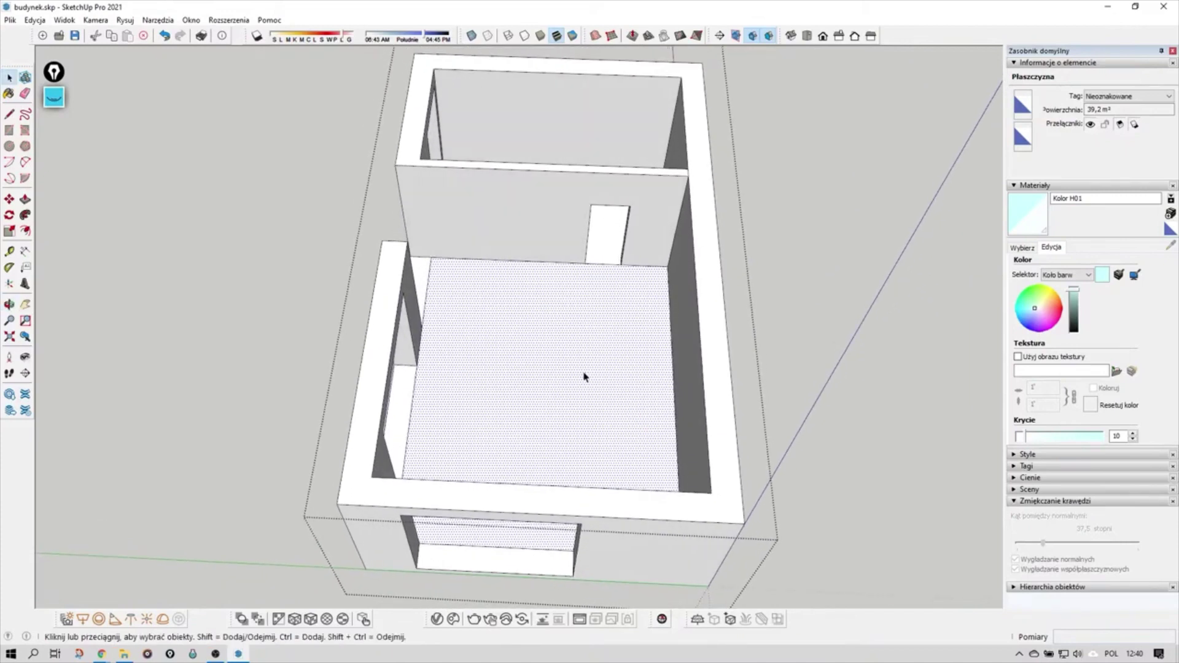
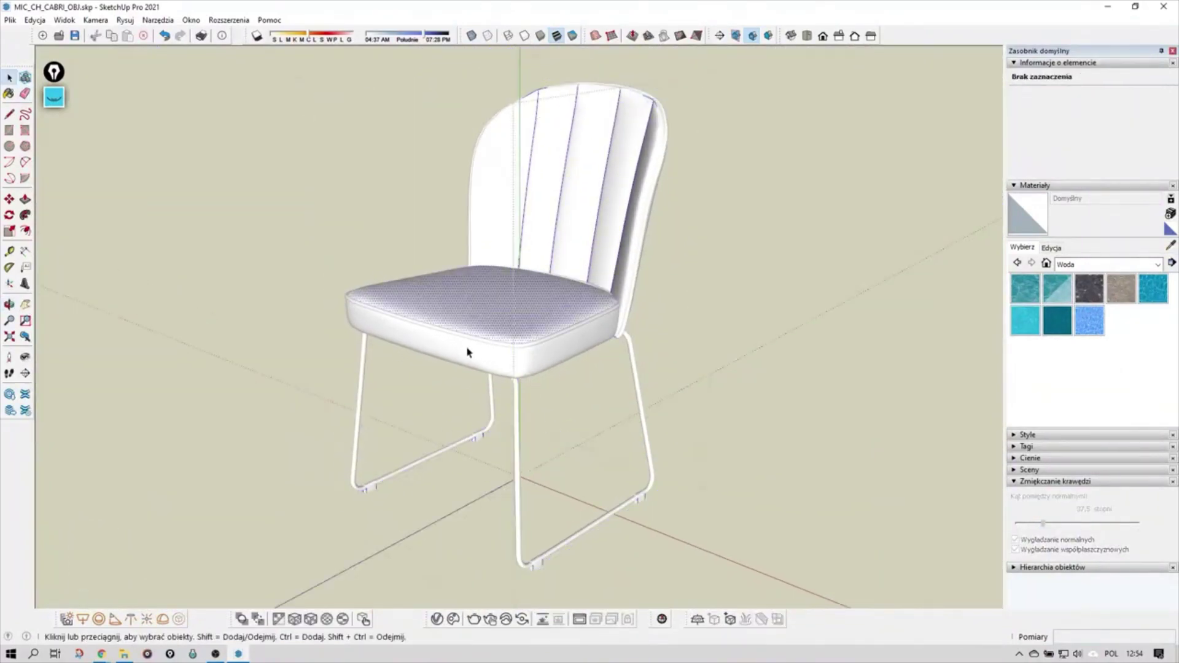
scroll("down", 3)
middle_click(490, 336)
left_click_drag(495, 352, 546, 273)
middle_click(546, 272)
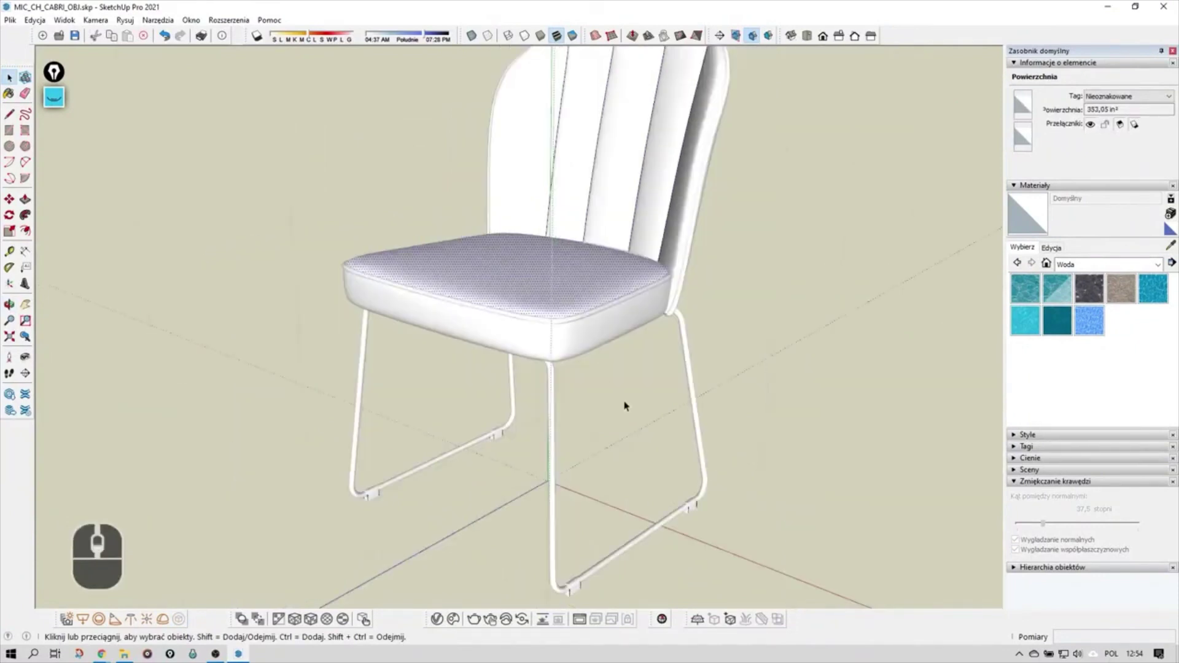
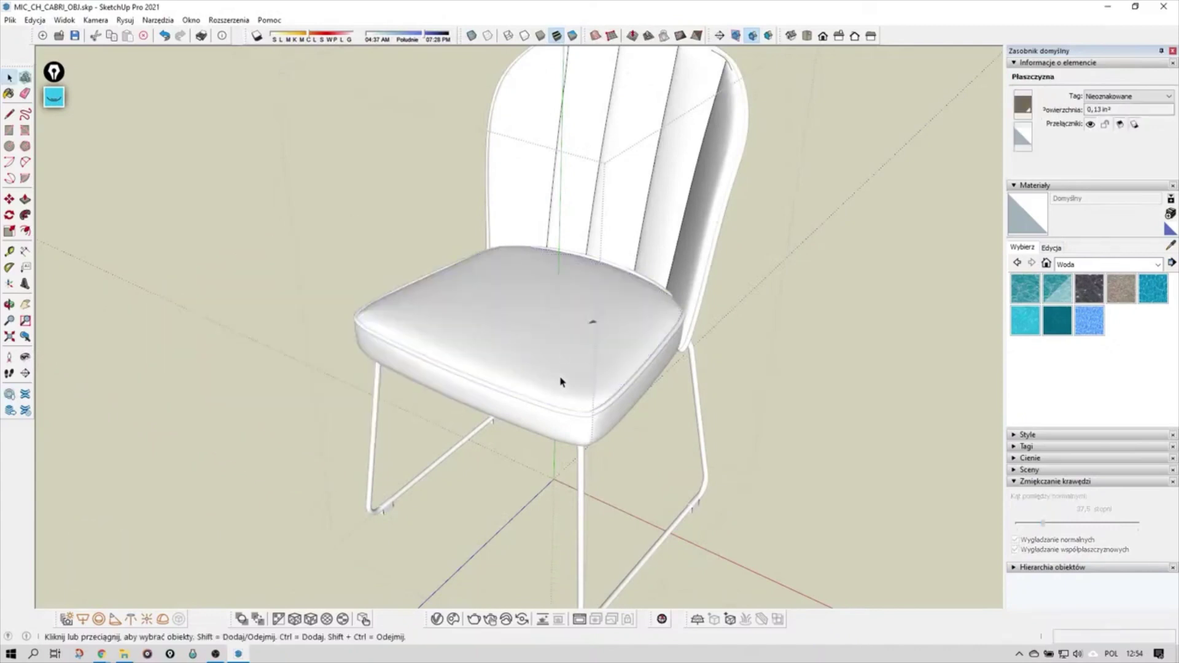
Paint the chair's seat cushion faces with the Fabric_A_Diff_hires_srgb_20cm brown fabric.
middle_click(605, 332)
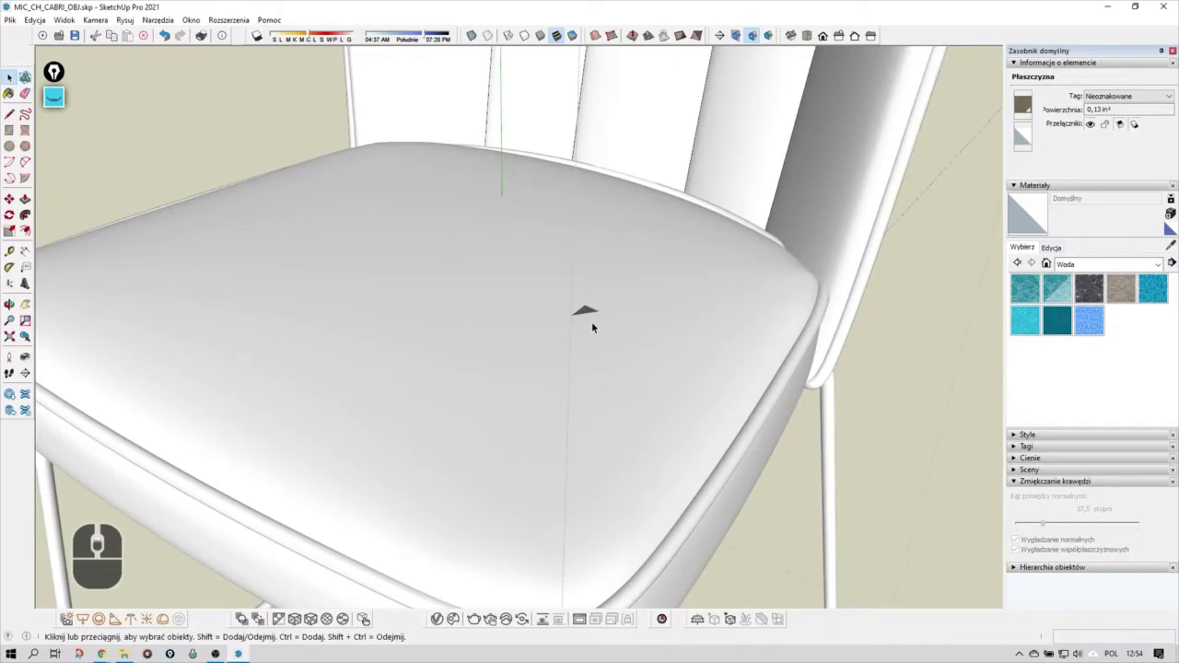
left_click(589, 306)
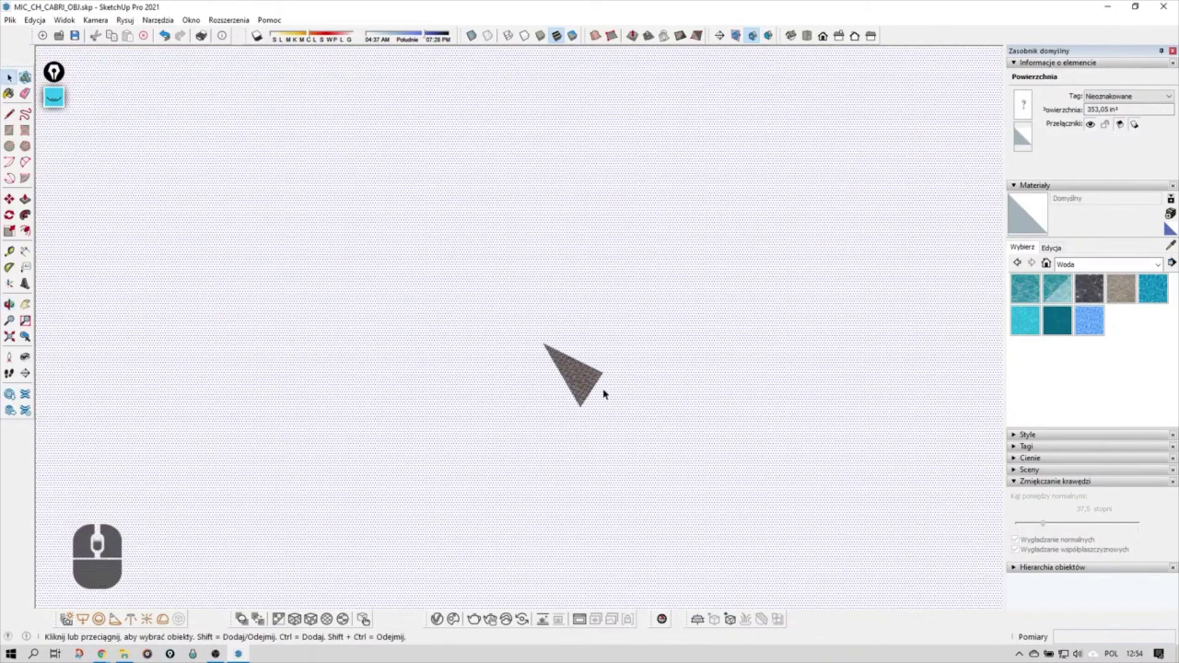
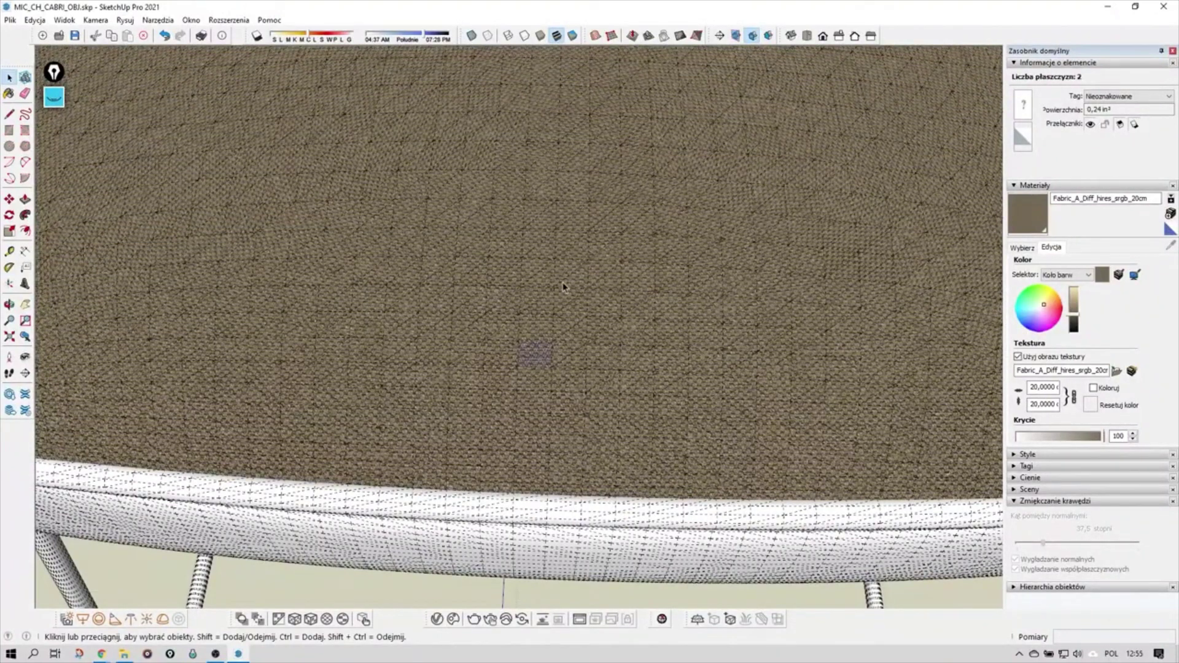
key("b")
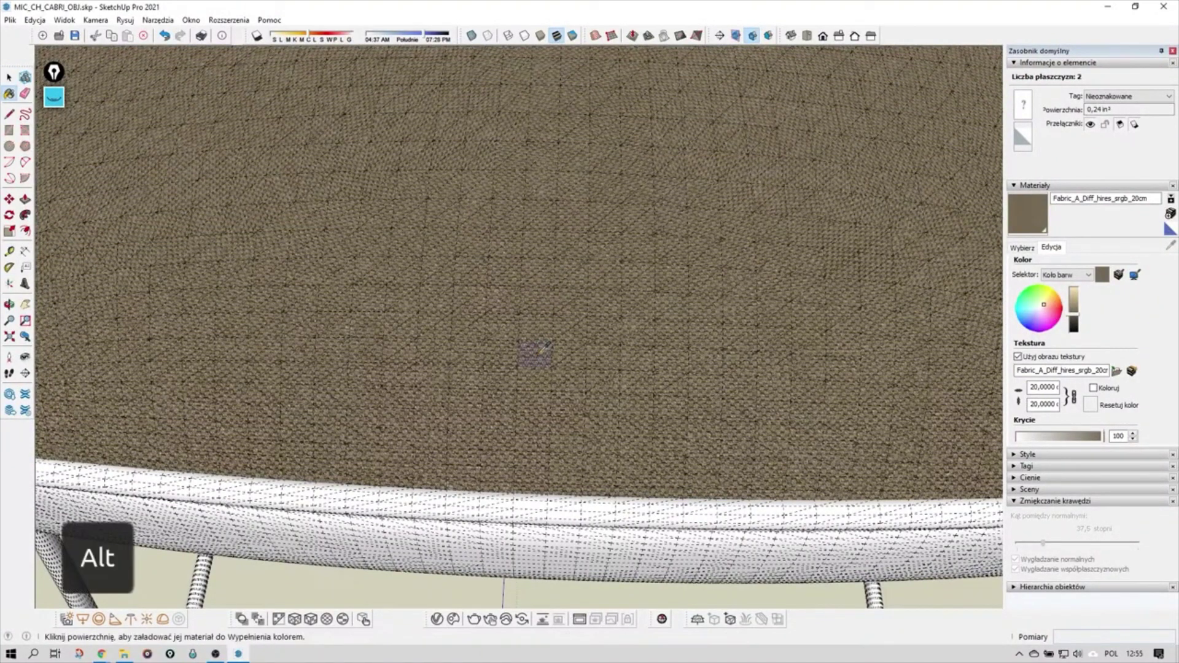